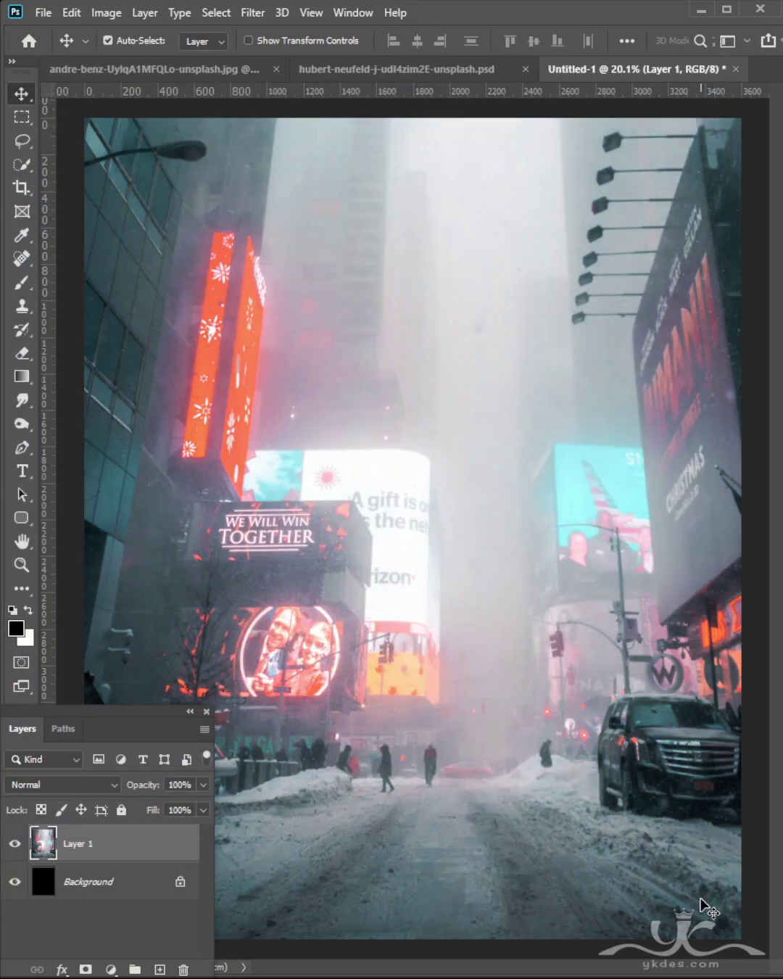
Paint soft haze with a large brush on a new layer and blend it at 45% opacity
scroll(up, 3)
scroll(down, 3)
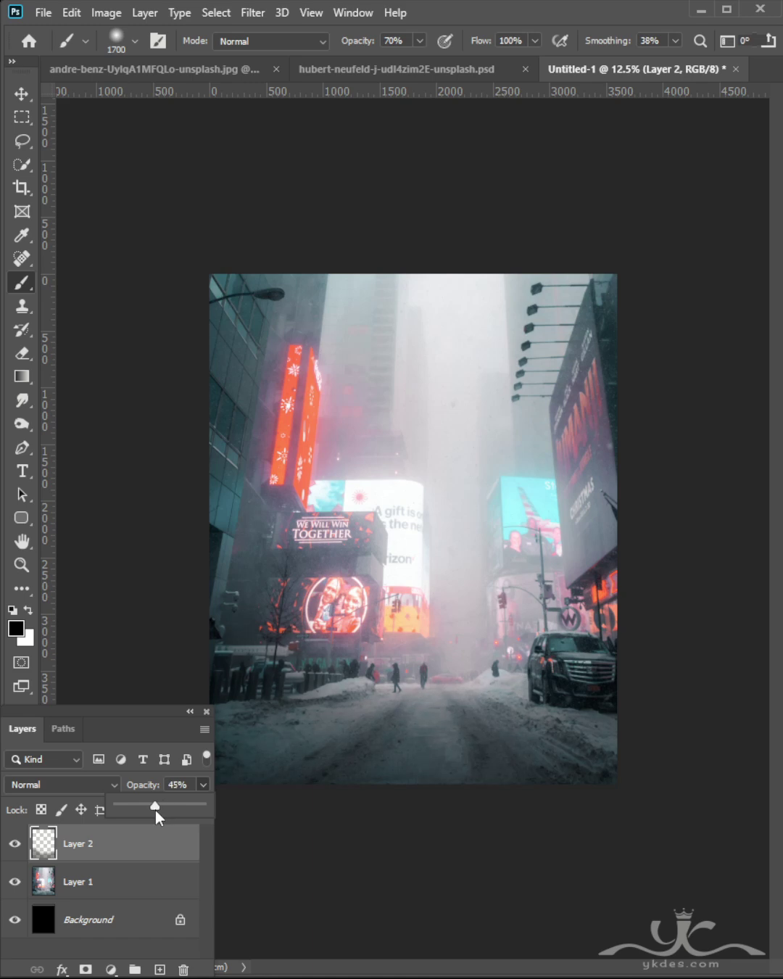
scroll(up, 3)
Copy the cut-out penguin layer from its PSD into the Untitled-1 street composite
scroll(up, 3)
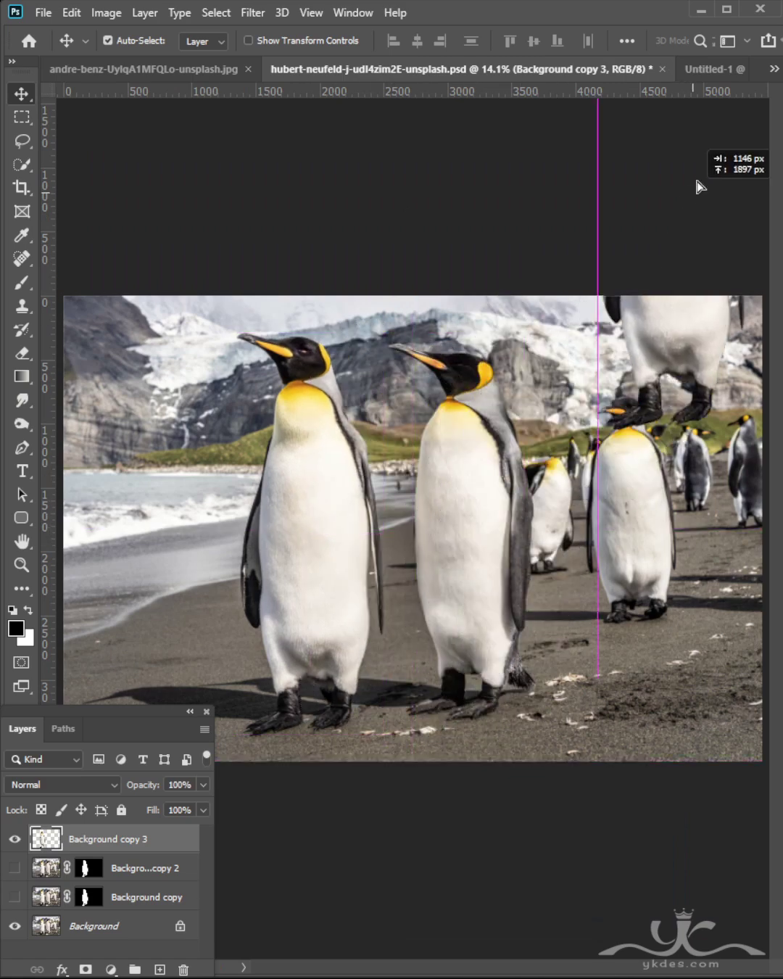
double_click(245, 512)
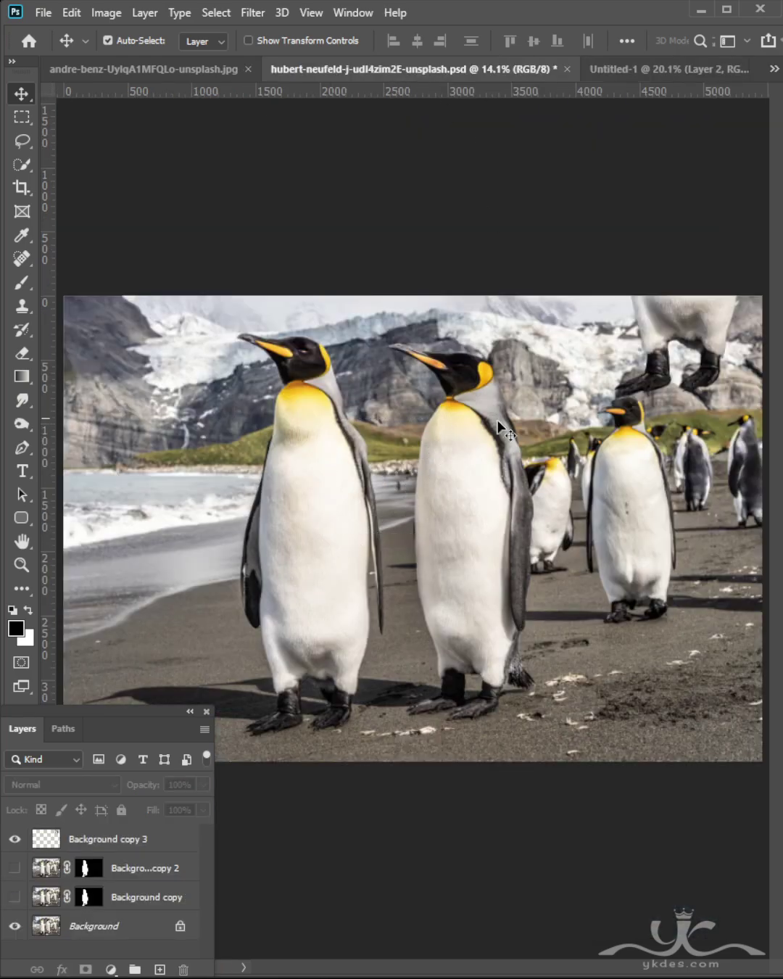
key(ctrl+z)
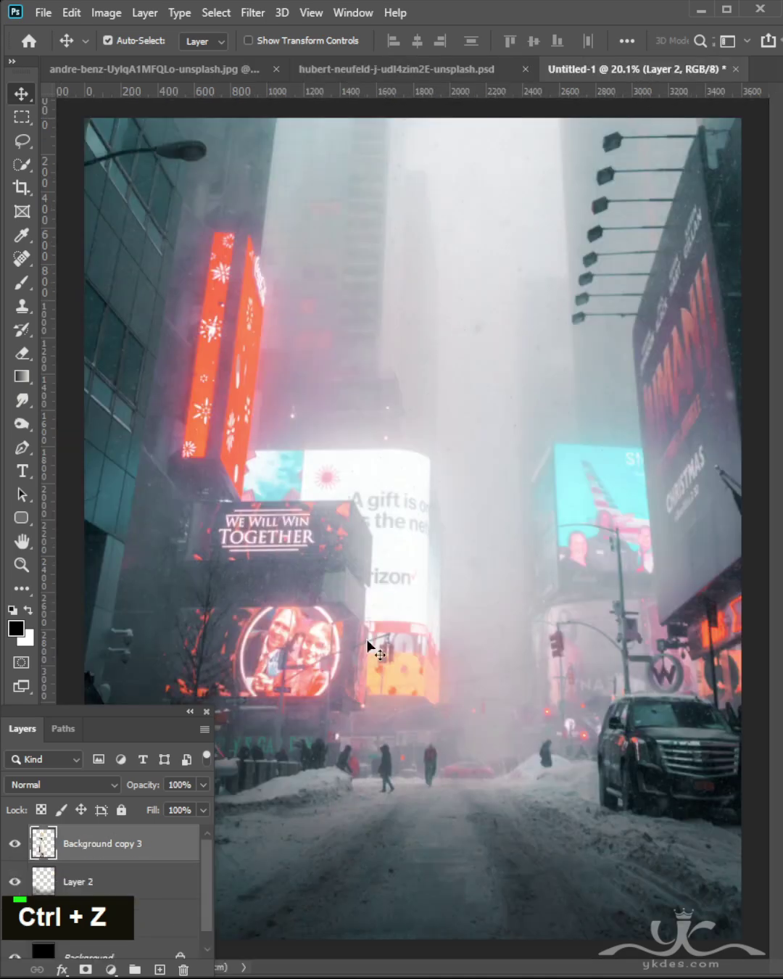
Free Transform the penguin to about 105% and stand it in the middle of the street
key(ctrl+t)
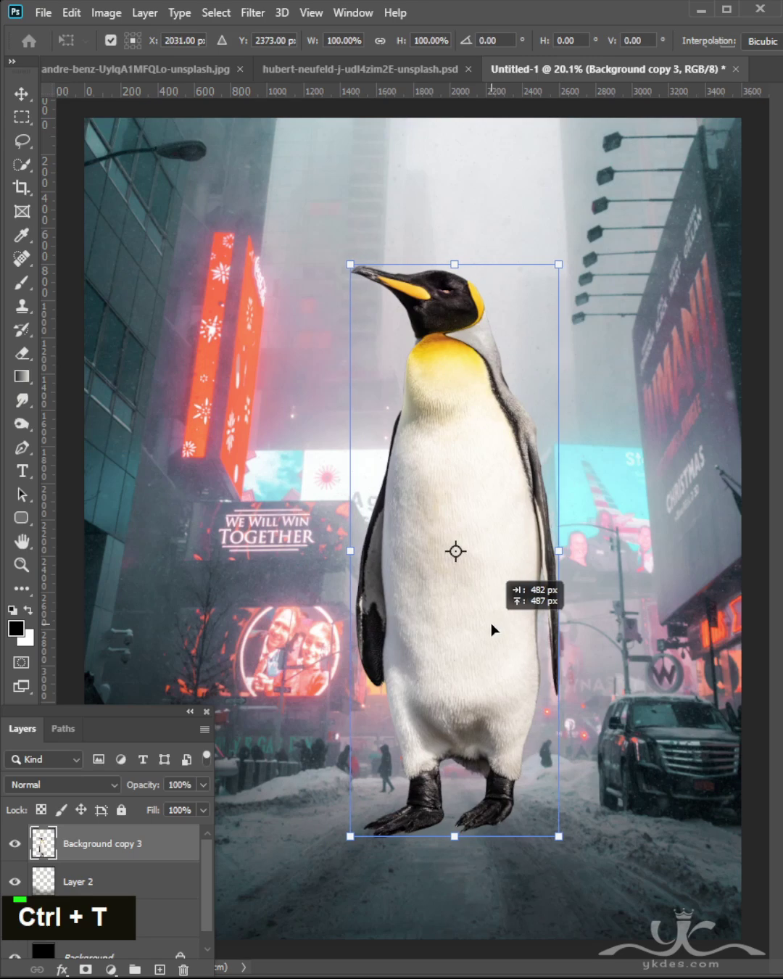
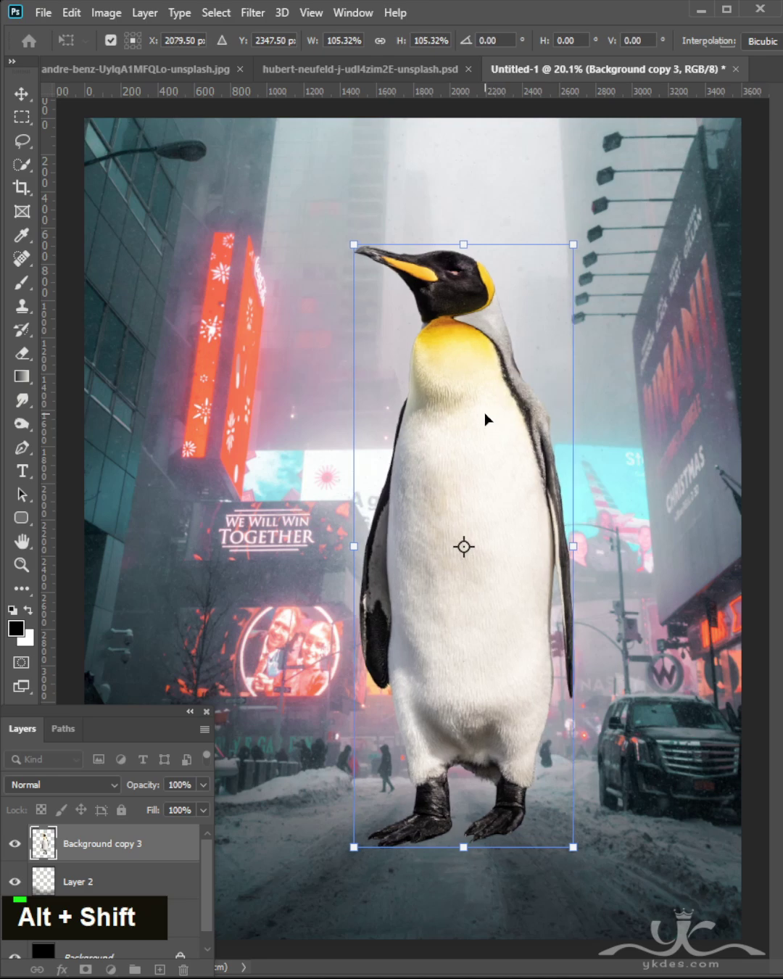
Darken the penguin with a clipped Exposure adjustment and add an empty layer above it
key(Return)
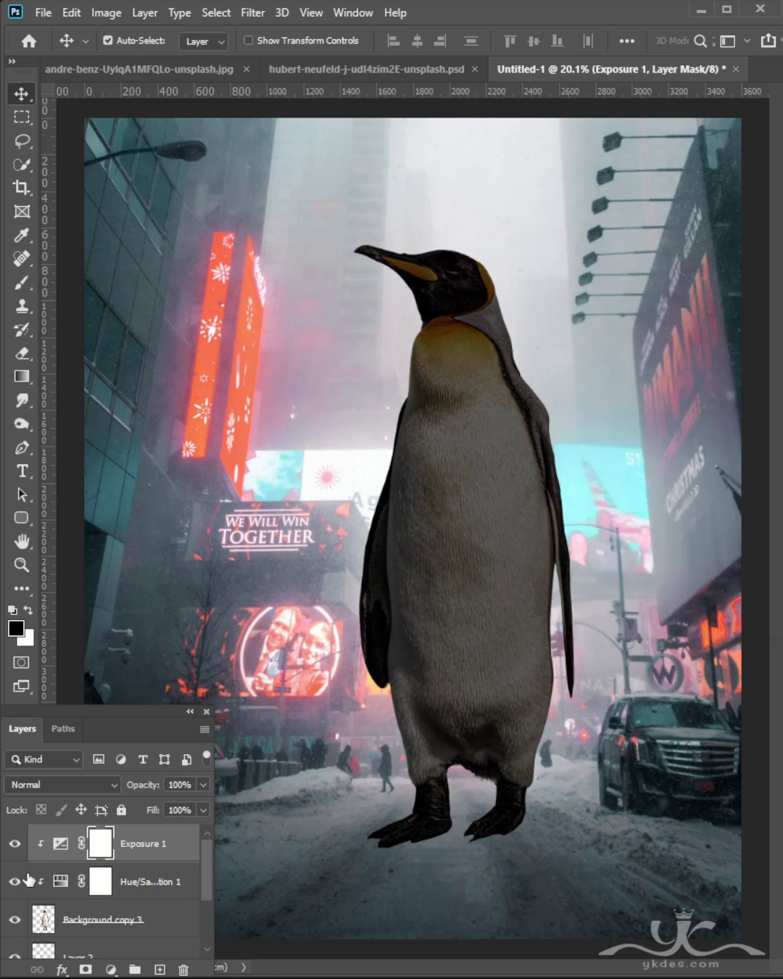
double_click(21, 852)
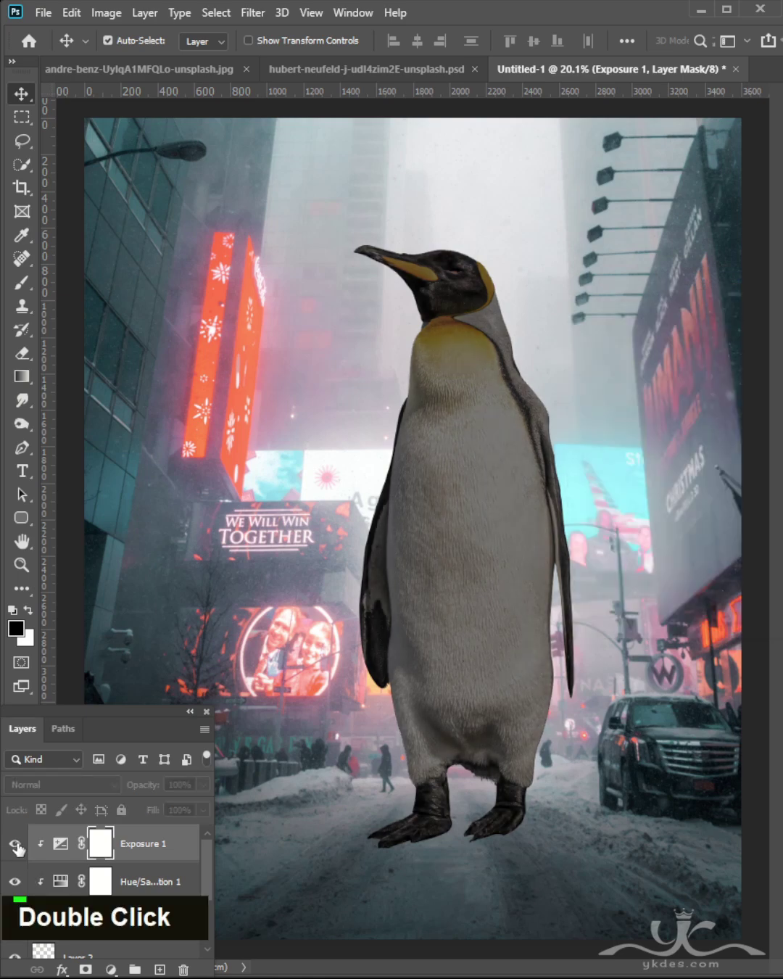
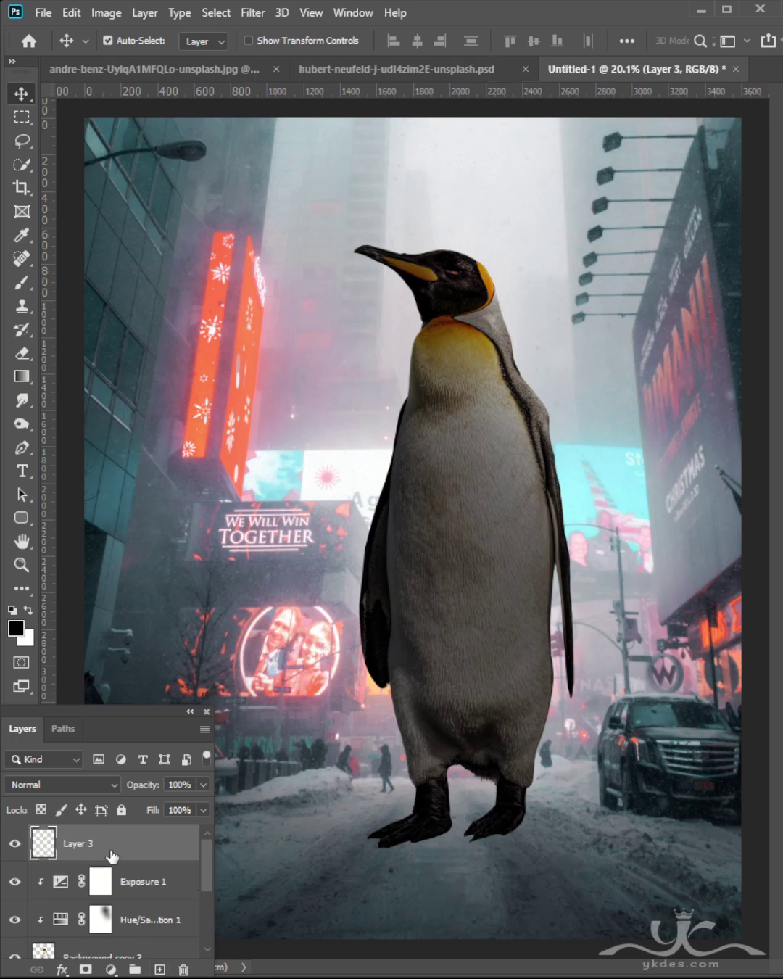
Clip Layer 3 to the penguin in Overlay mode and shade its lower body and edges
click(141, 901)
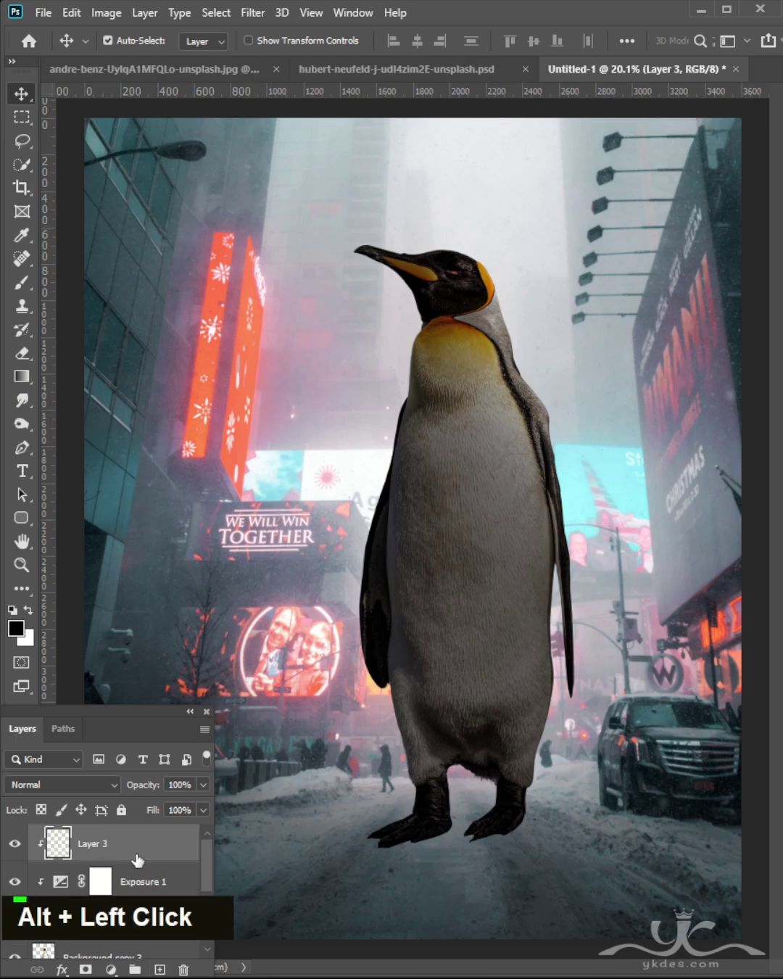
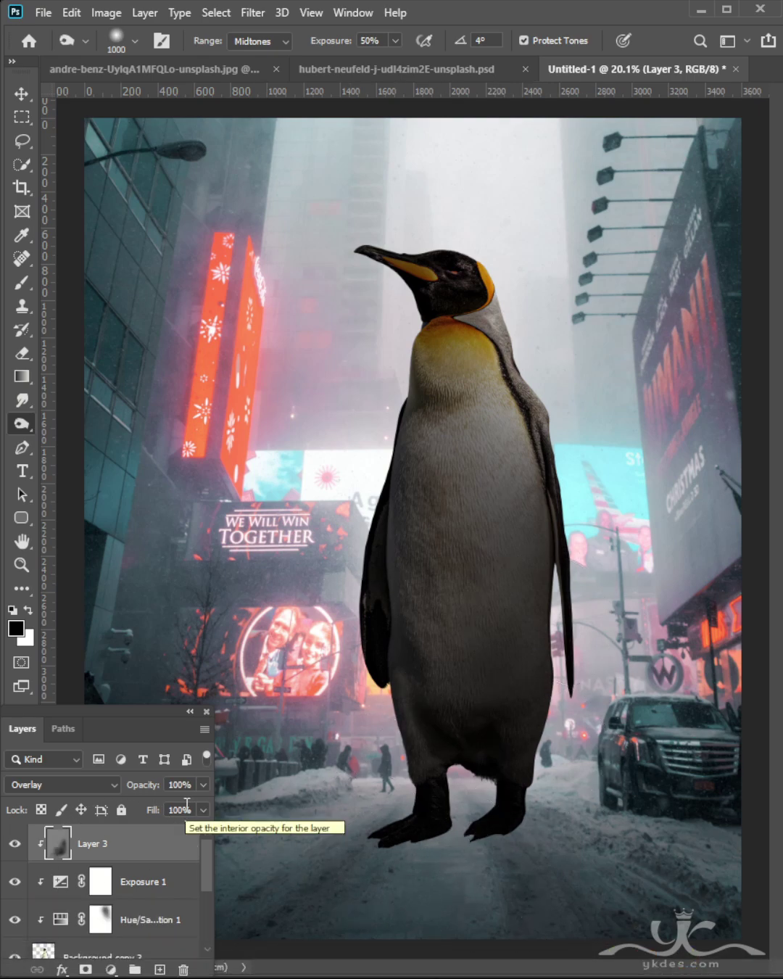
scroll(down, 3)
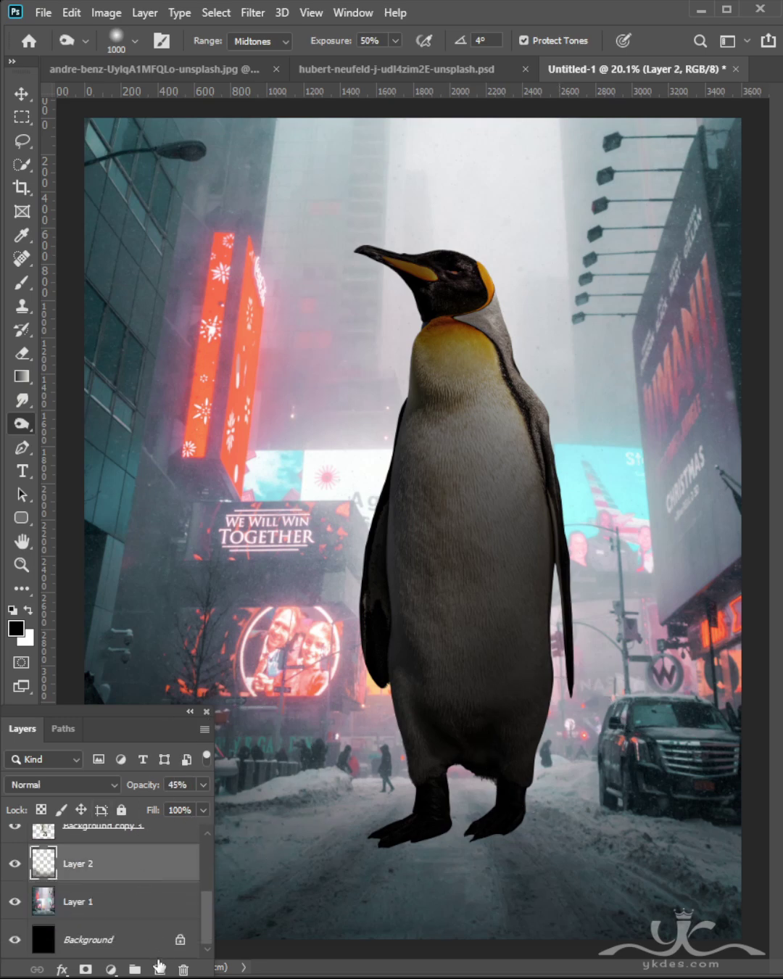
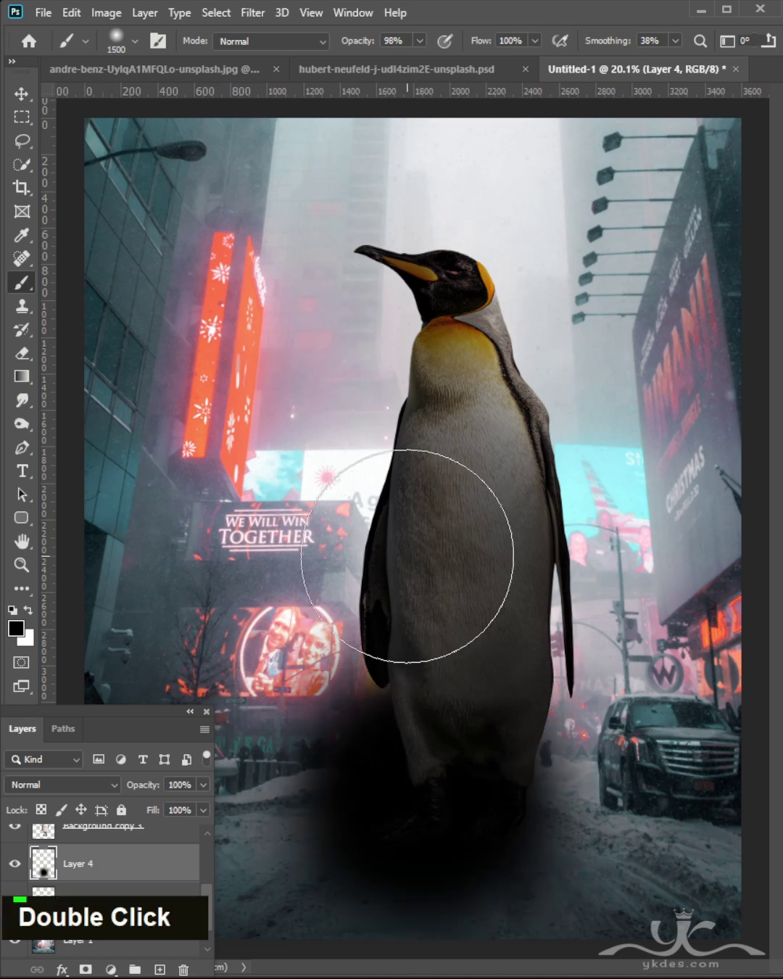
Squash Layer 4's painted shadow into a wide flat ellipse under the penguin's feet
key(ctrl+t)
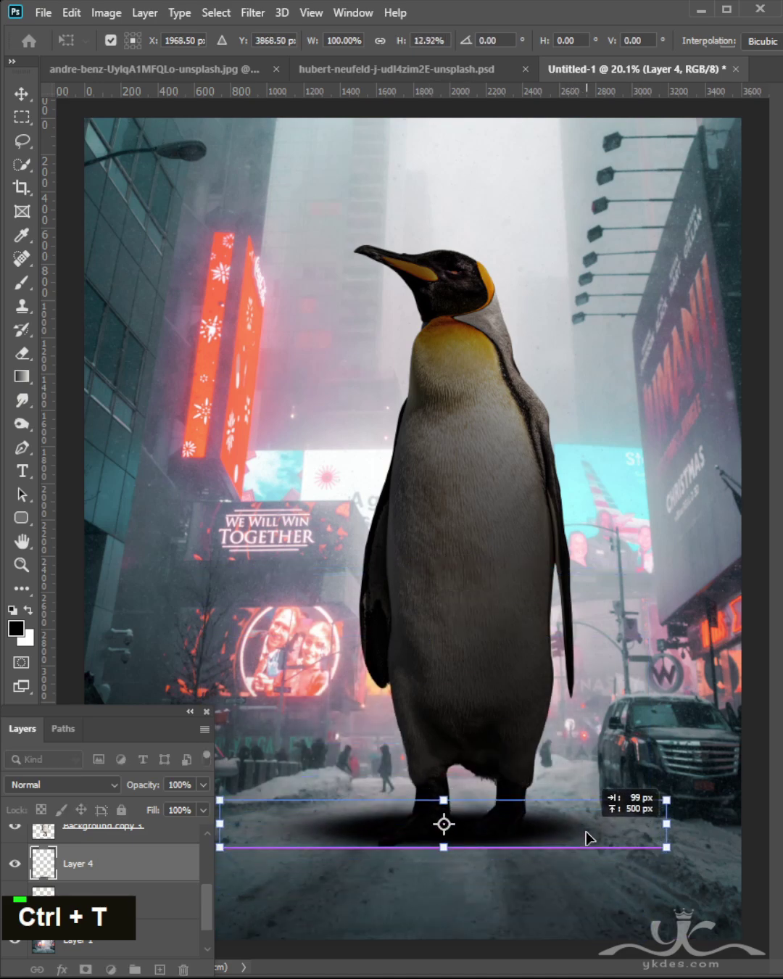
key(Return)
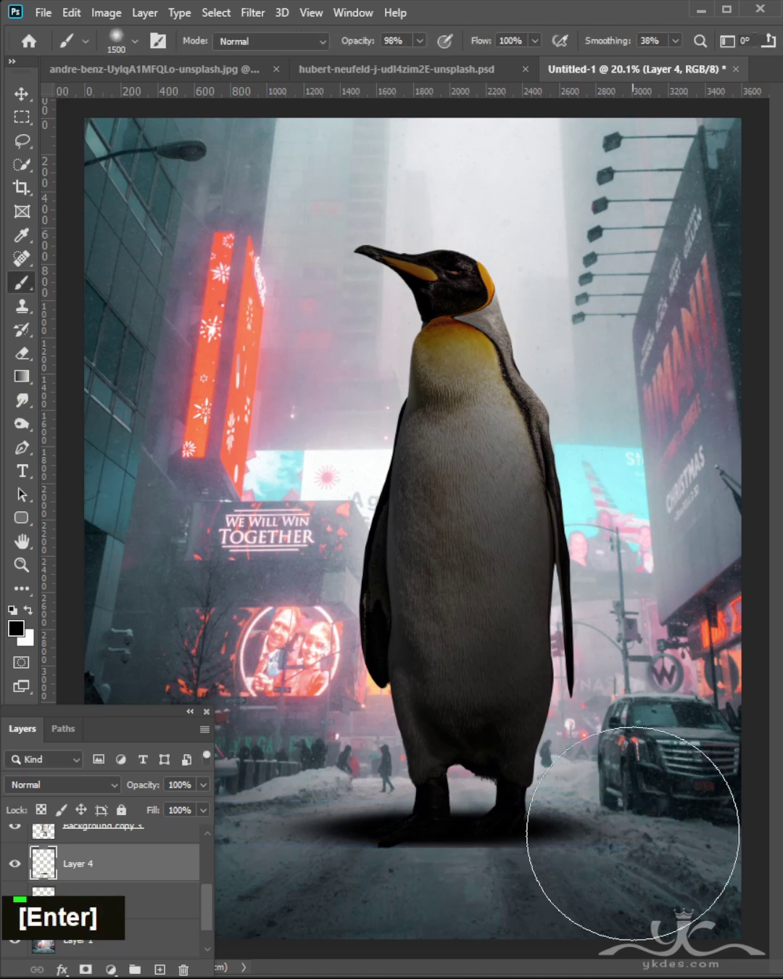
key(ctrl+t)
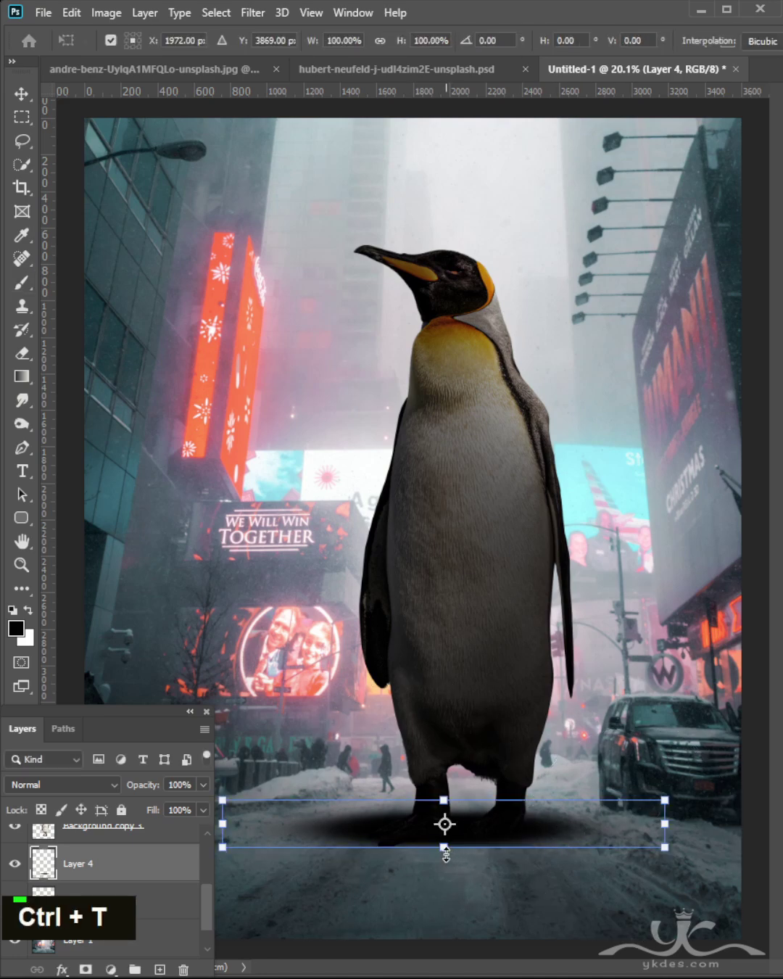
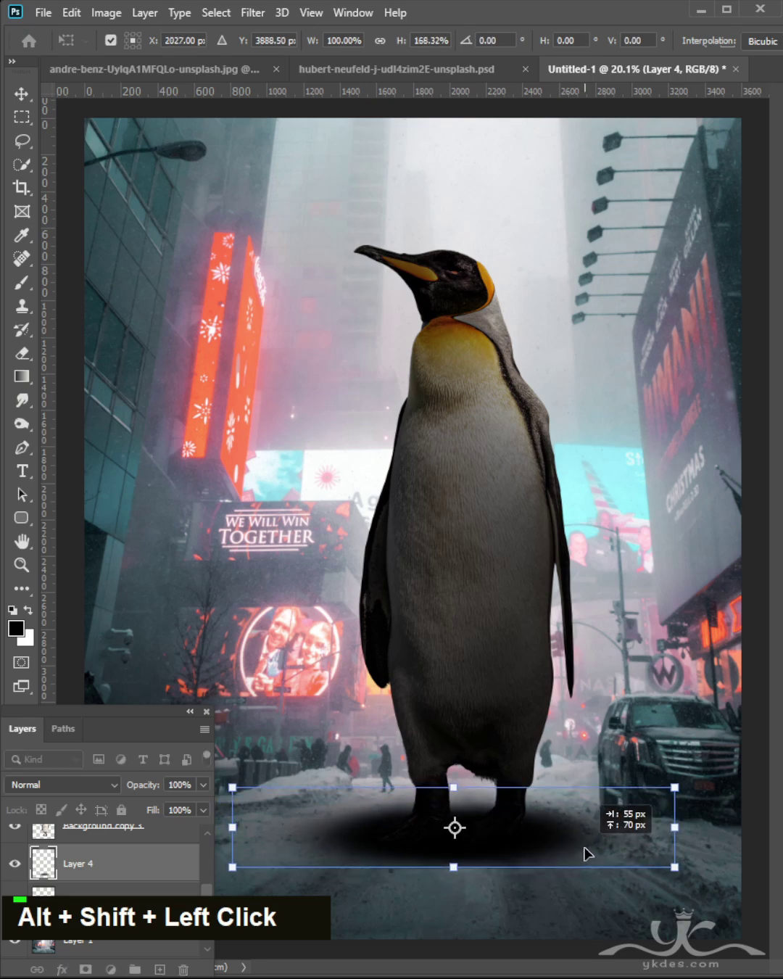
key(Return)
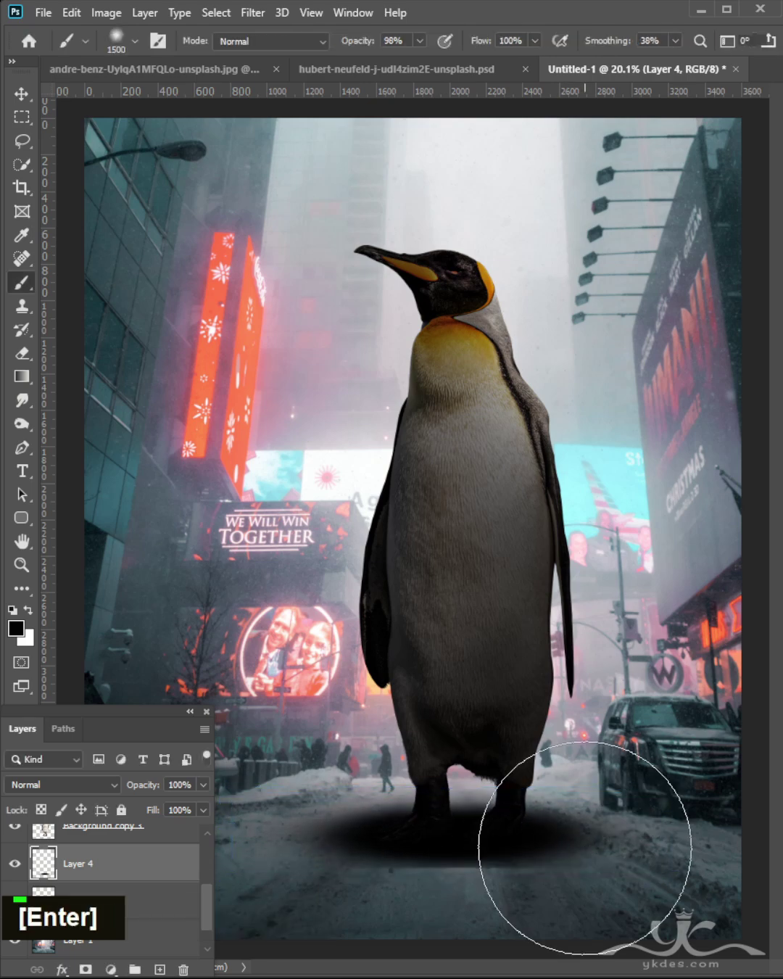
key(ctrl+t)
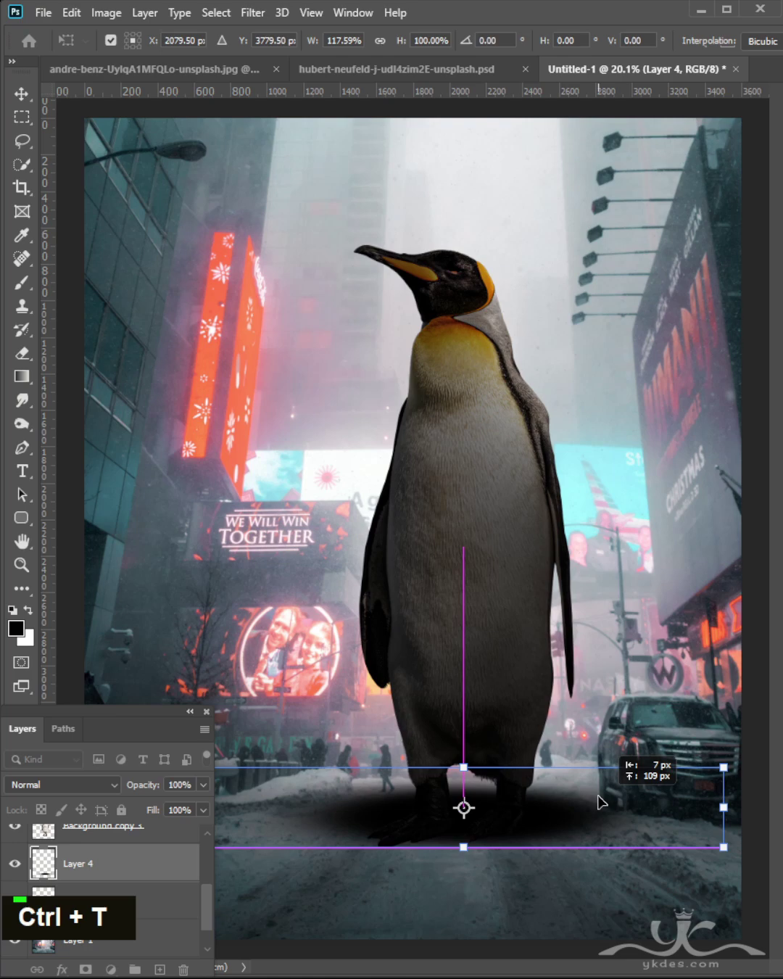
key(Return)
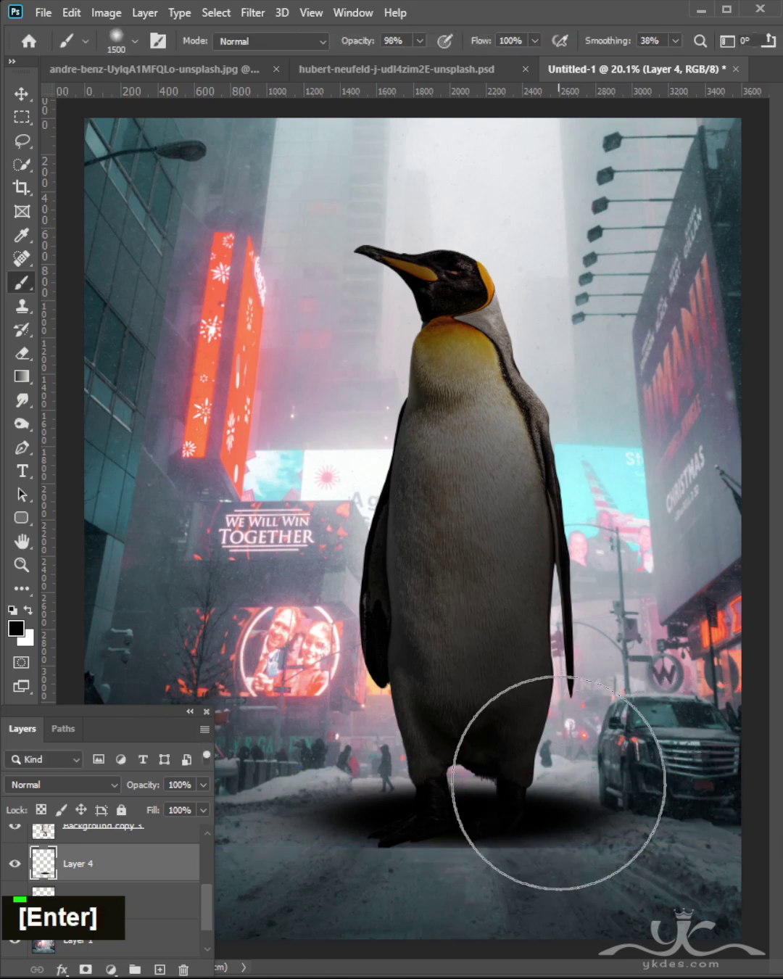
key(ctrl+t)
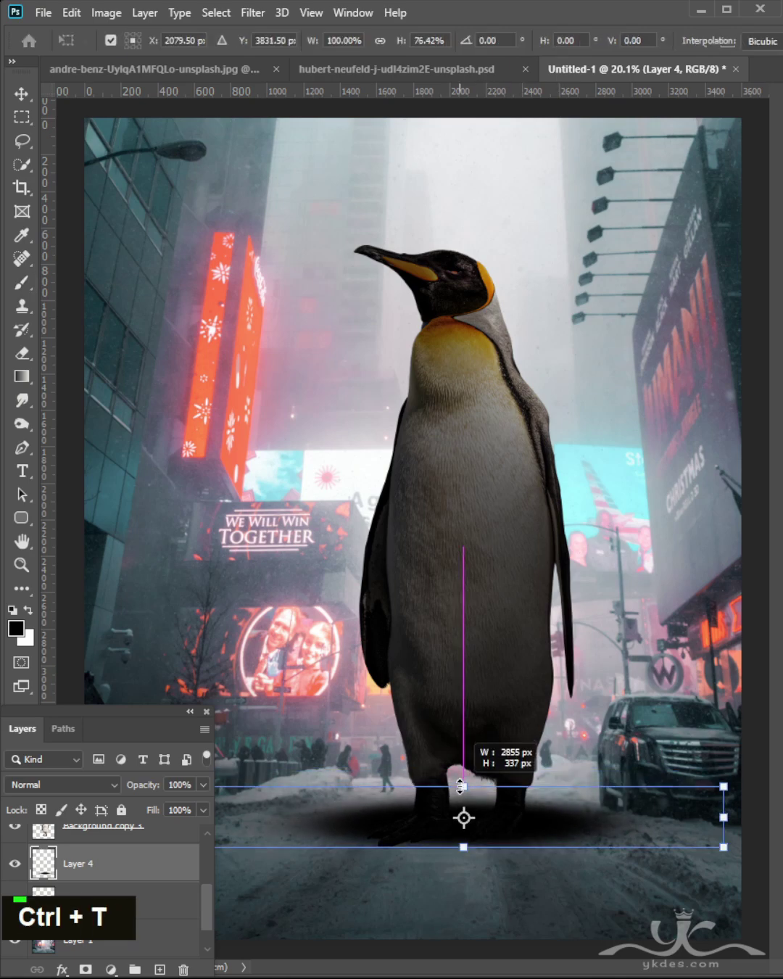
key(Return)
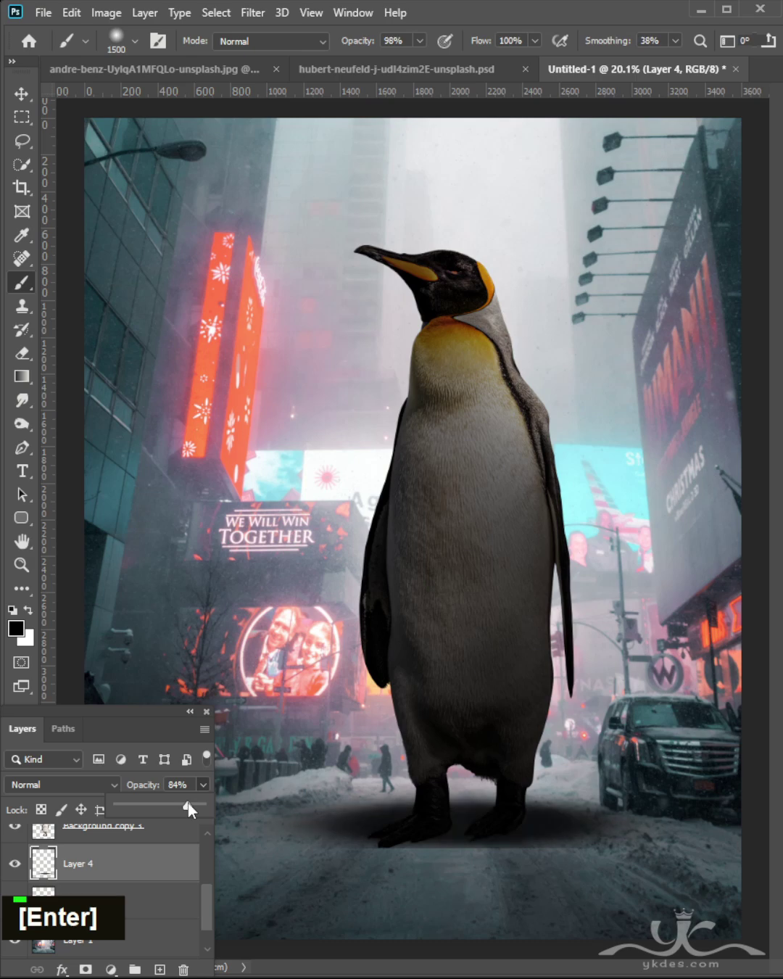
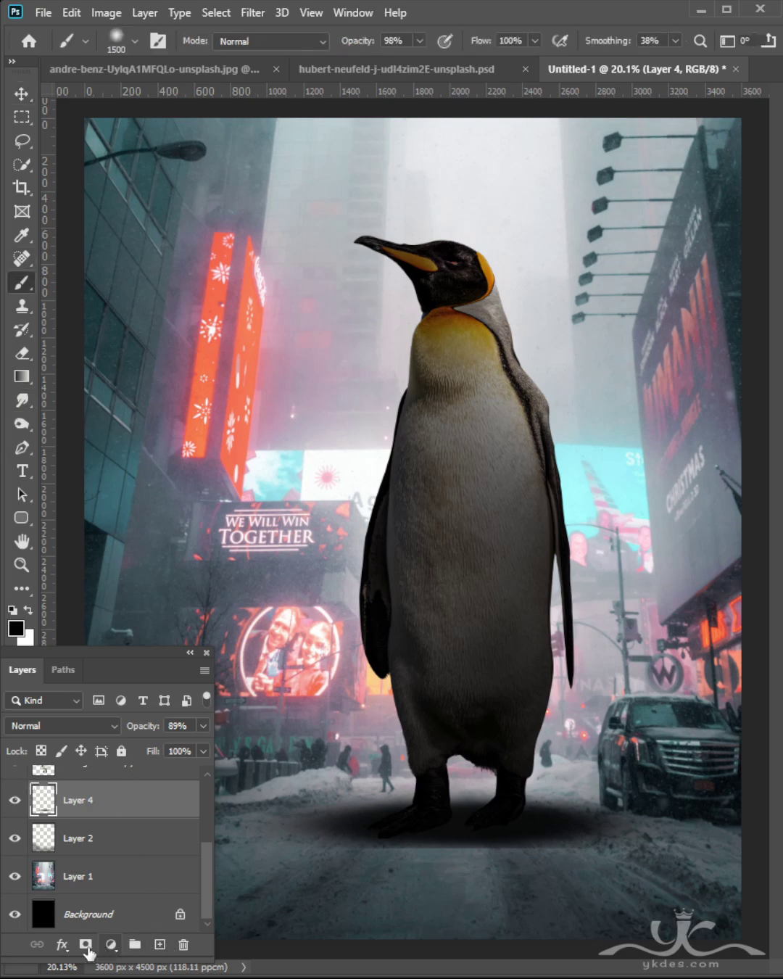
Mask away the shadow's lower edge with a smaller brush and stretch it deeper across the street
text([[[[[[[)
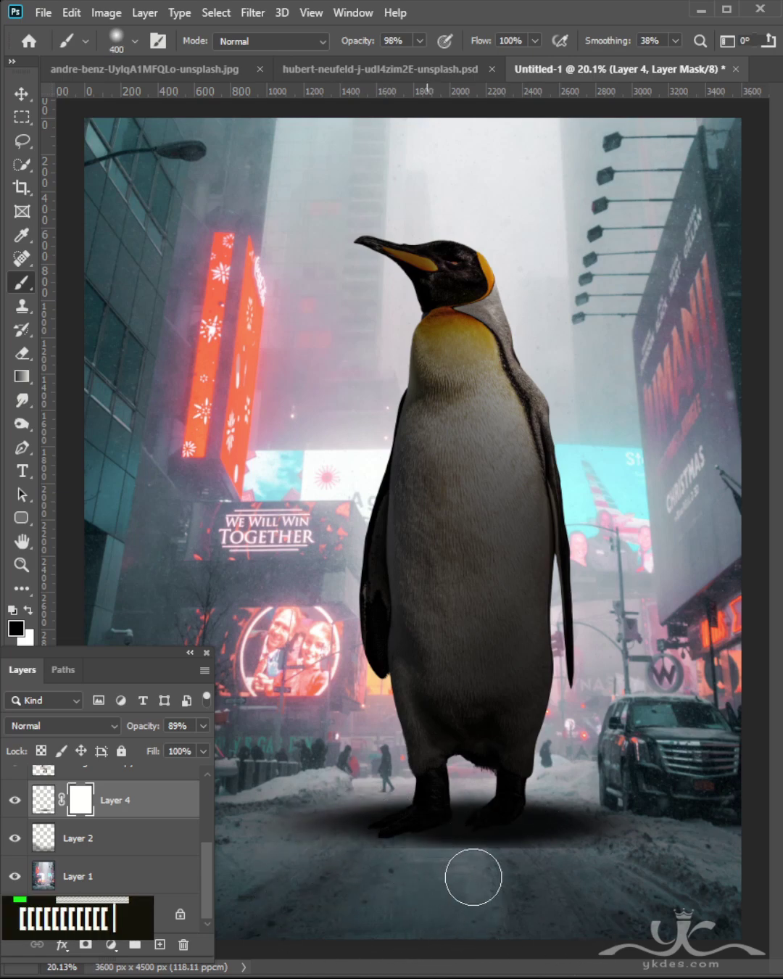
text([[[[[)
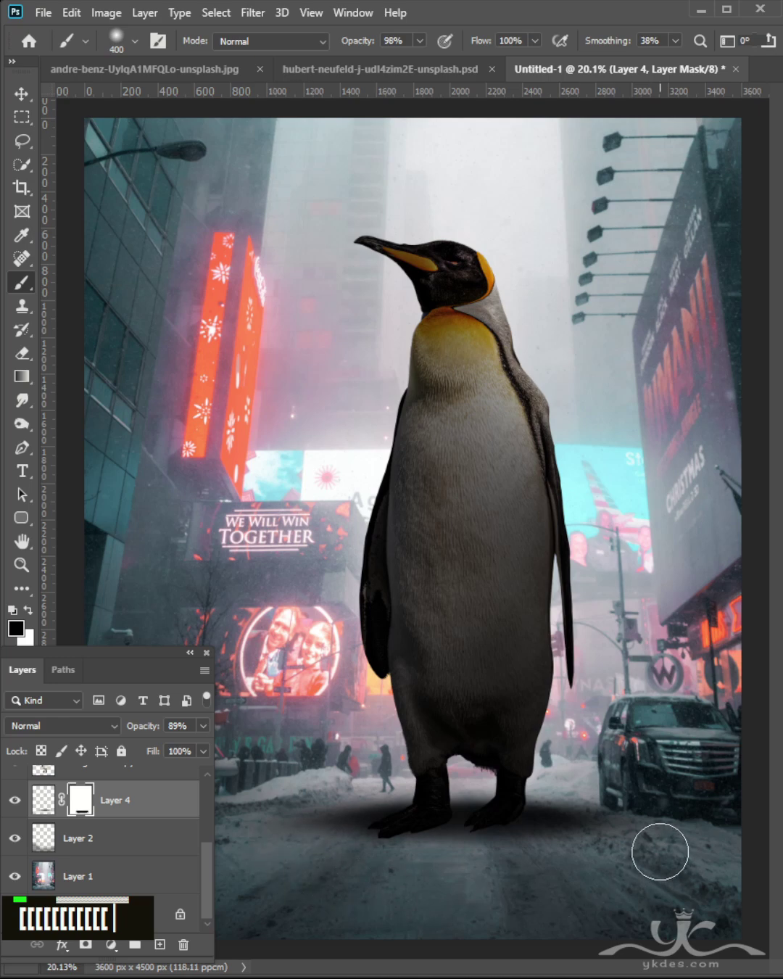
key(ctrl+t)
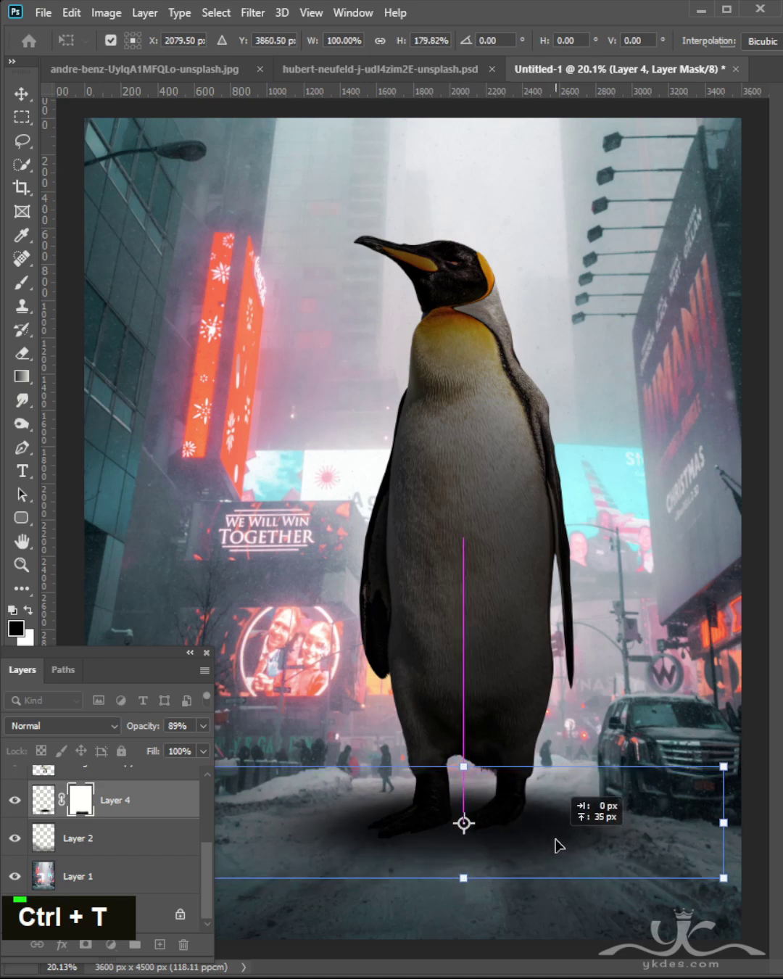
key(Return)
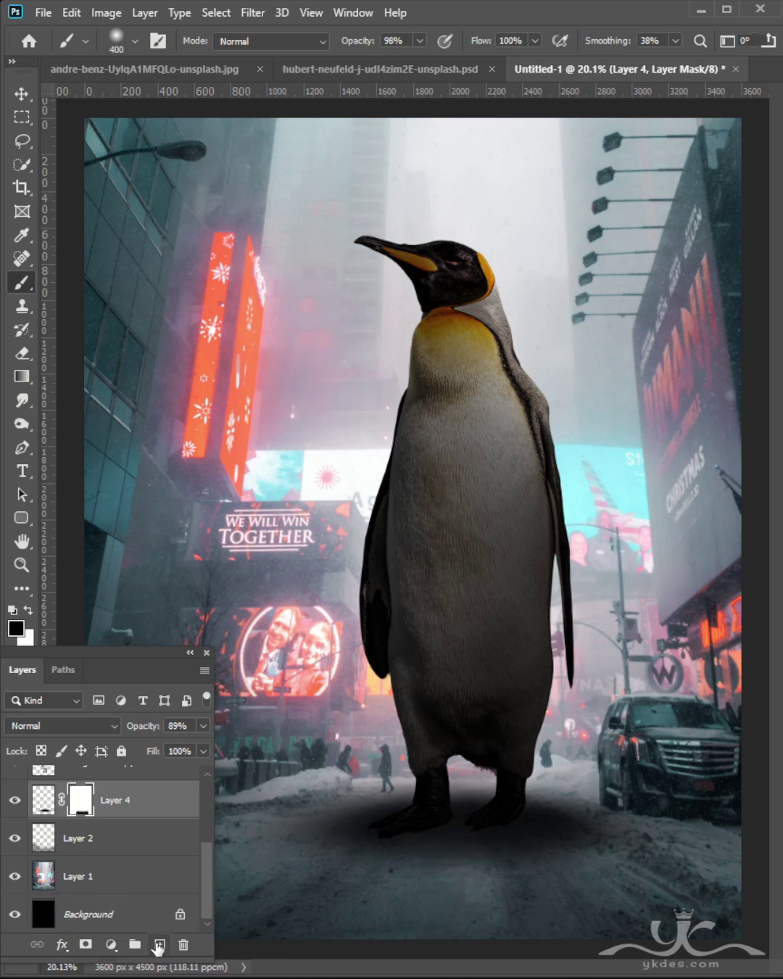
Brush contact shadows under the feet on Layer 5 at 38% and Layer 6 at 64% opacity
text([[[[)
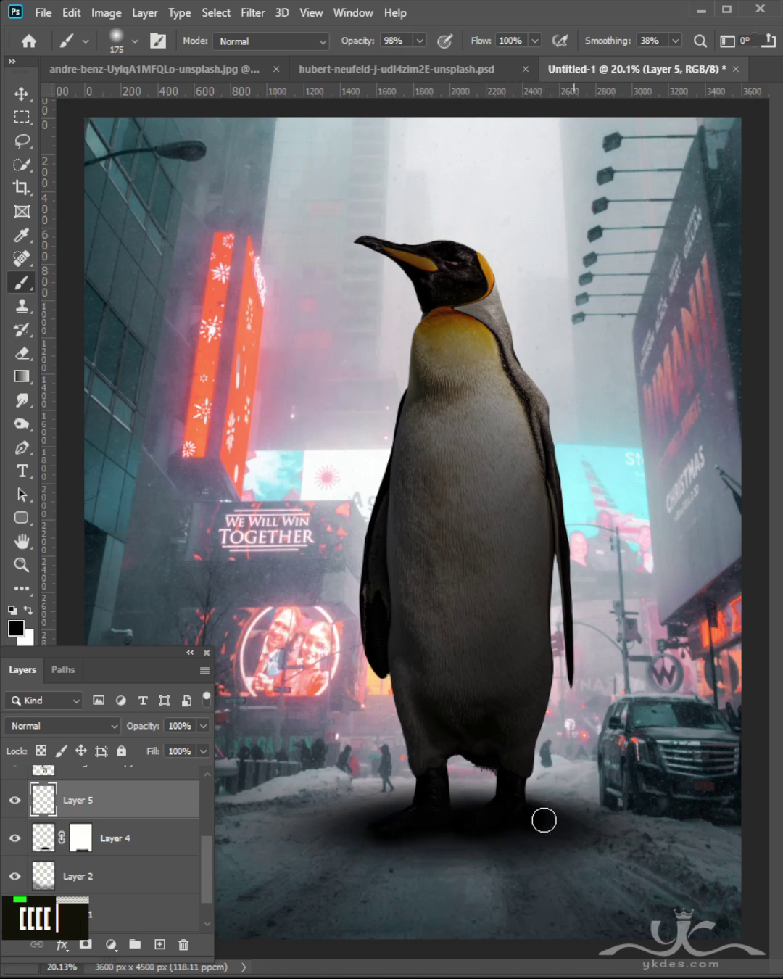
text(])
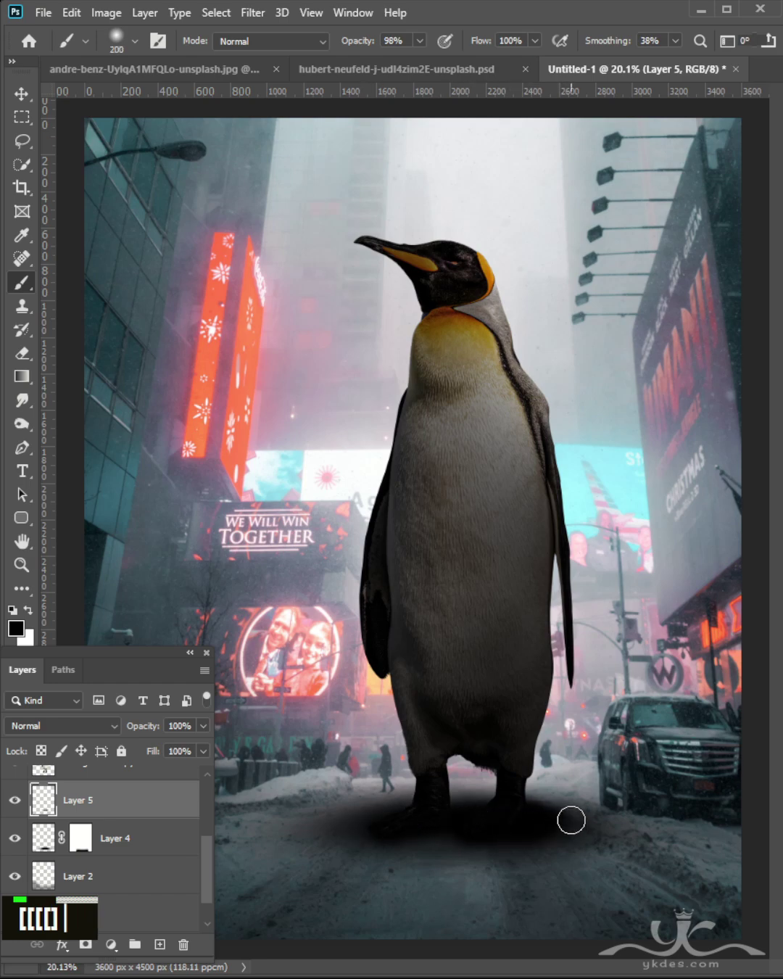
double_click(119, 902)
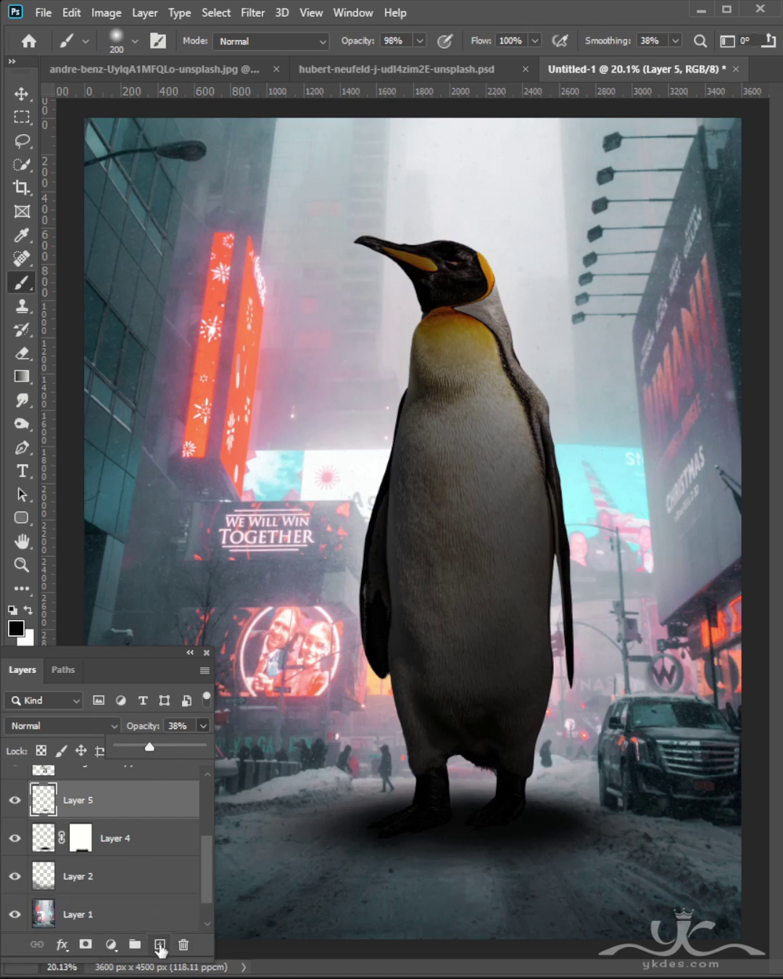
text([[)
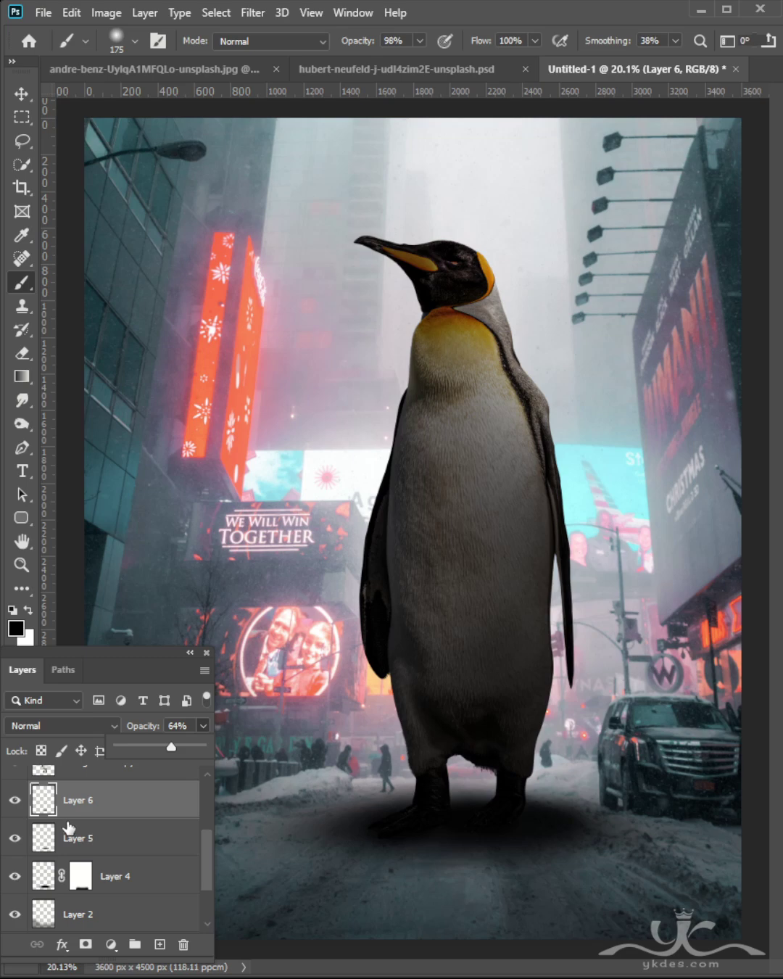
Trace the left lamp head and the right row of lamp heads with the Pen Tool on Layer 7
scroll(up, 3)
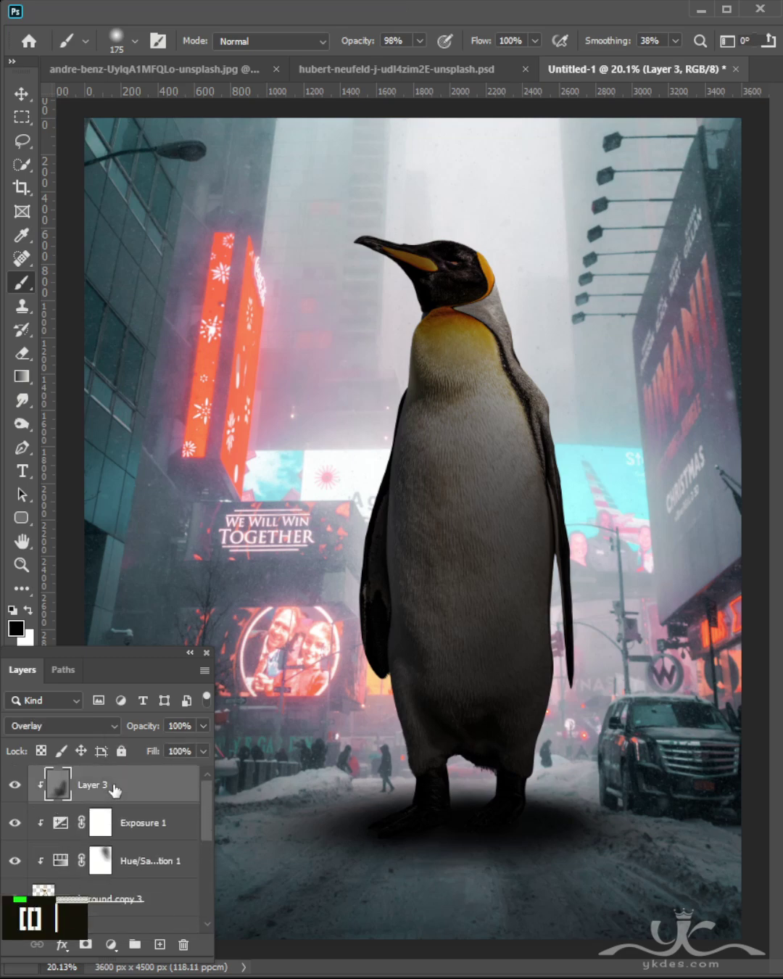
scroll(up, 3)
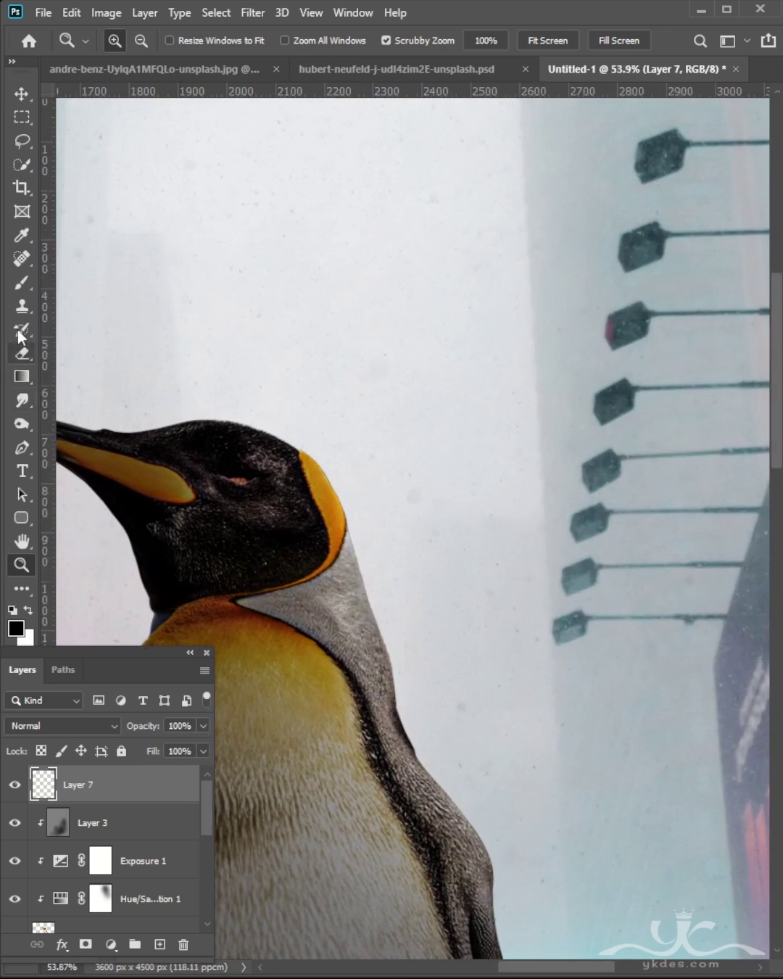
right_click(24, 458)
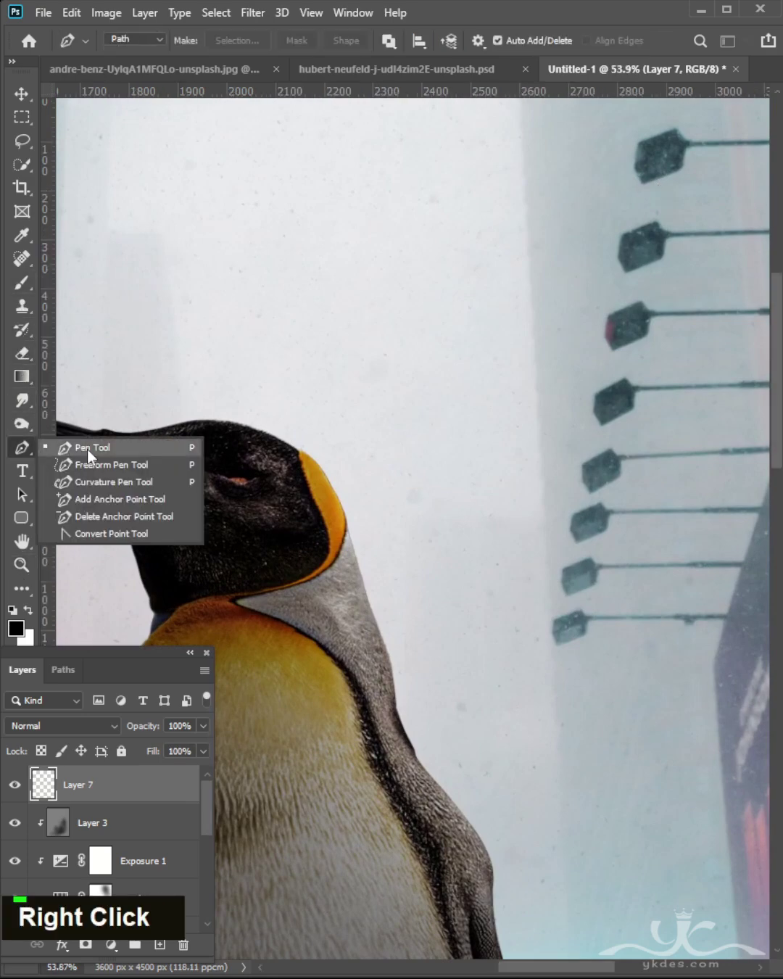
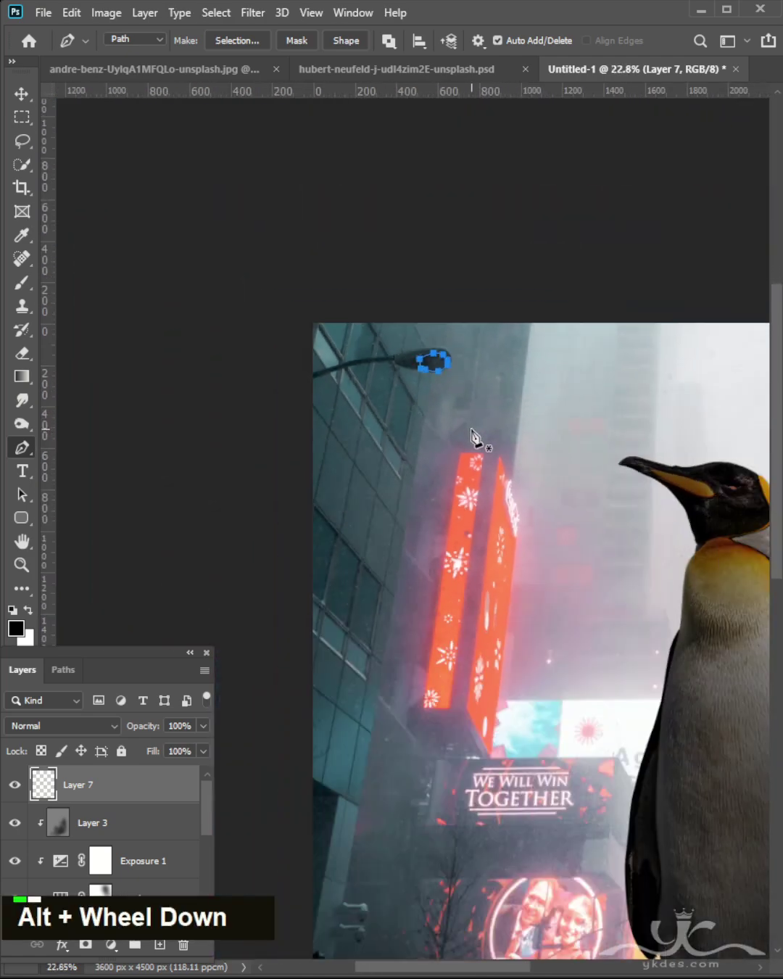
scroll(down, 3)
Turn the lamp paths into a selection, fill the heads solid white and deselect
key(ctrl+Return)
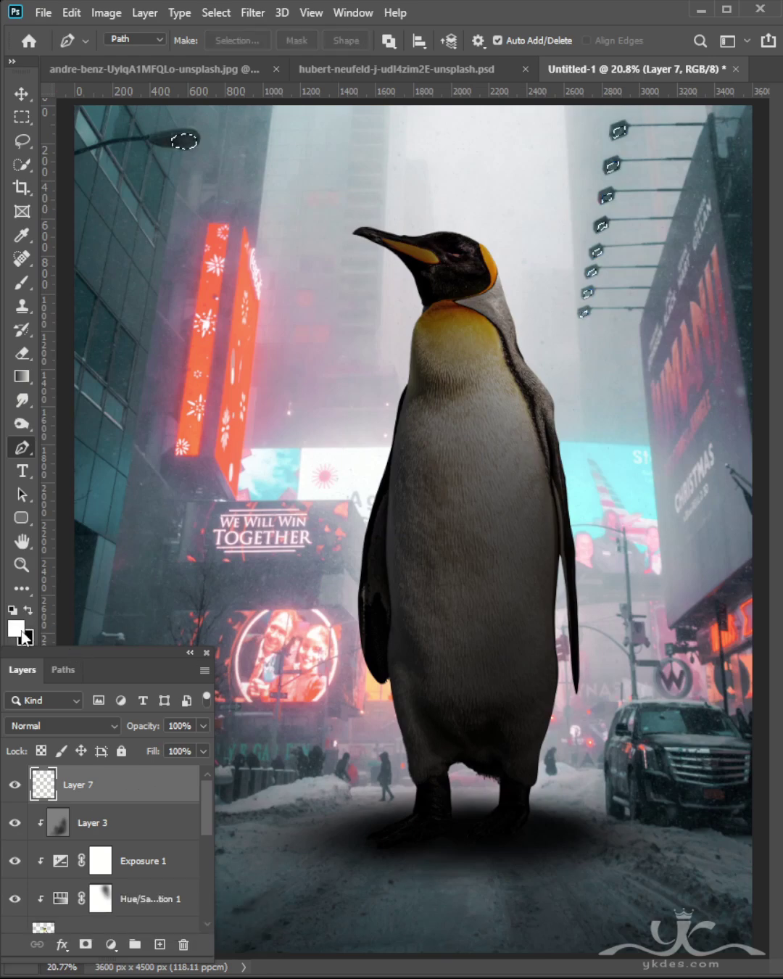
key(alt+BackSpace)
key(ctrl+d)
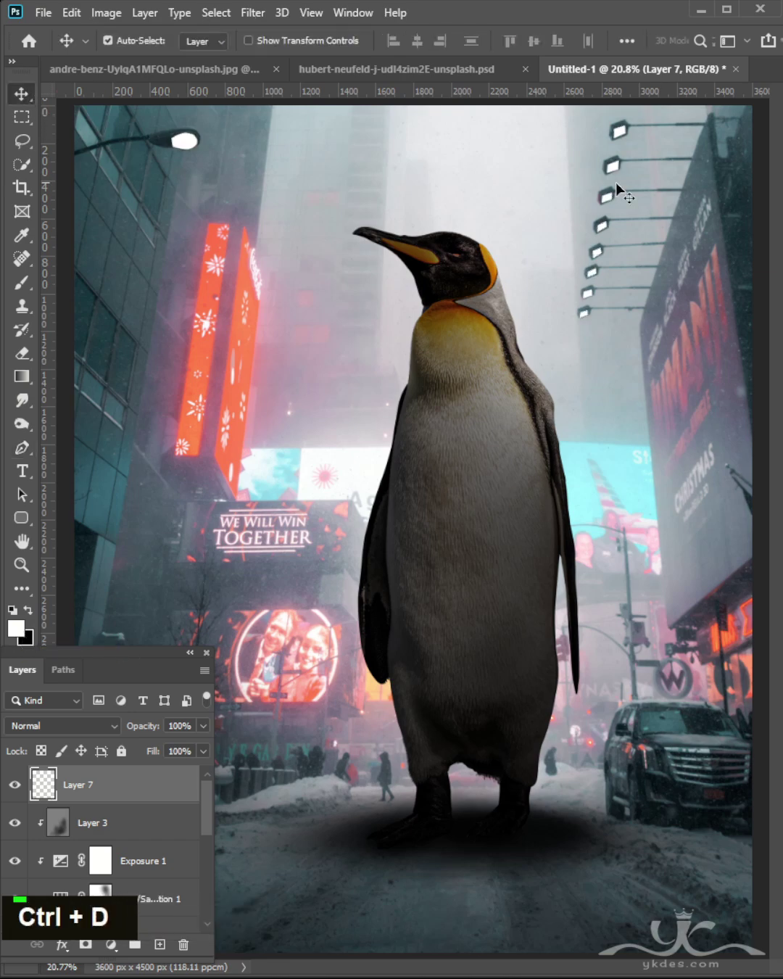
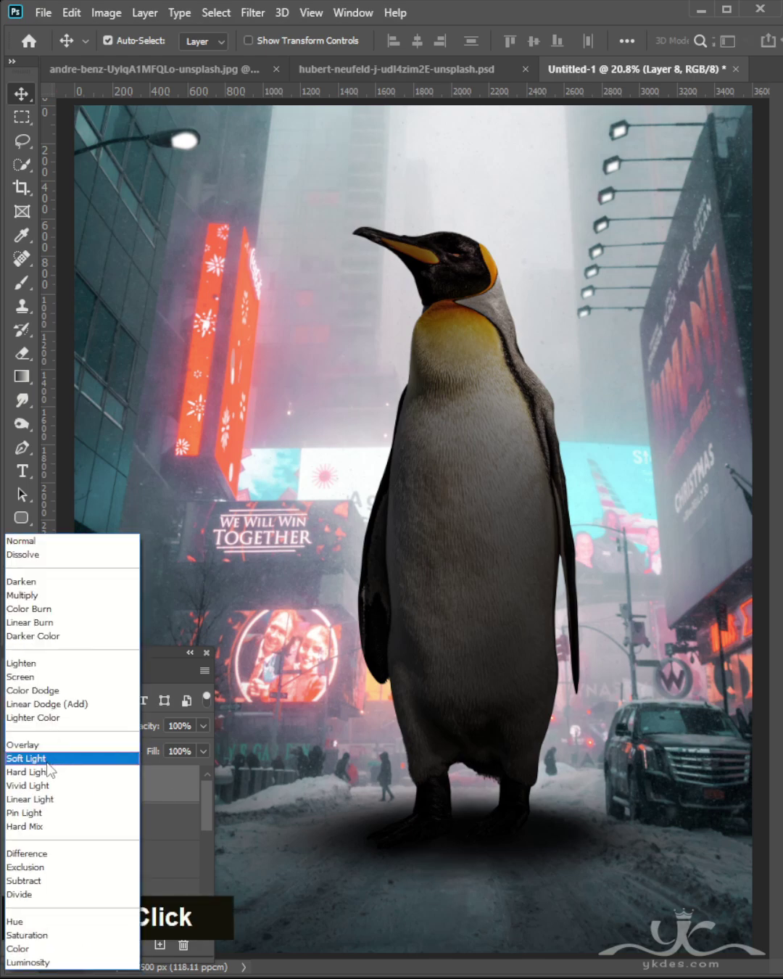
Set Layer 8 to Soft Light and dab a larger soft white brush over a street lamp
right_click(24, 288)
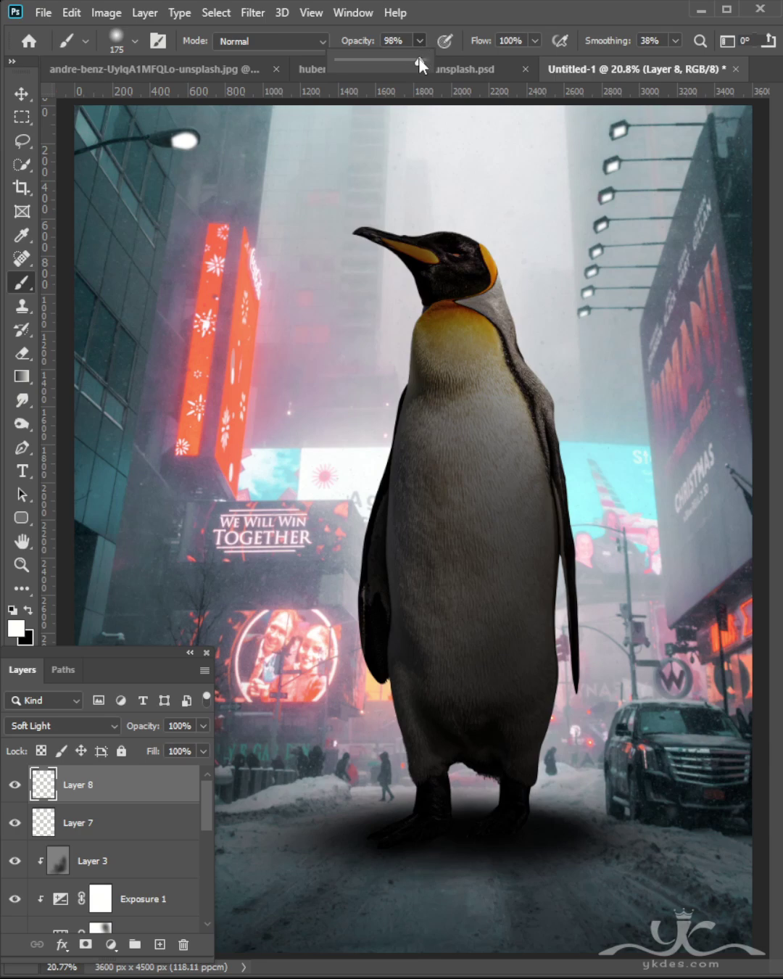
key(])
text(]])
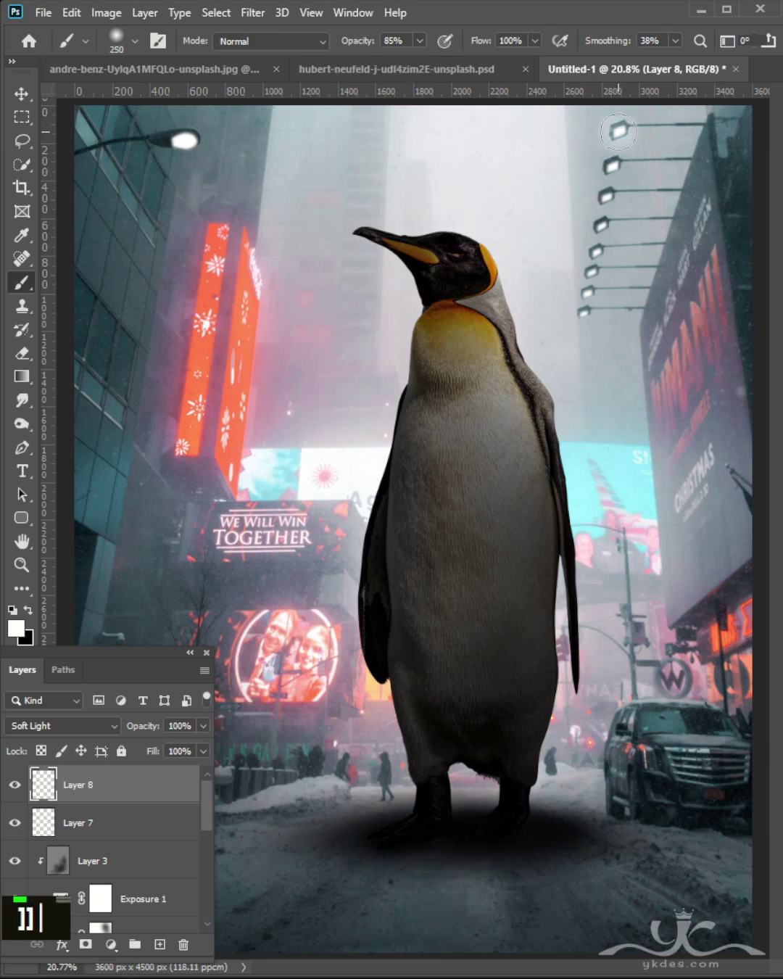
double_click(193, 142)
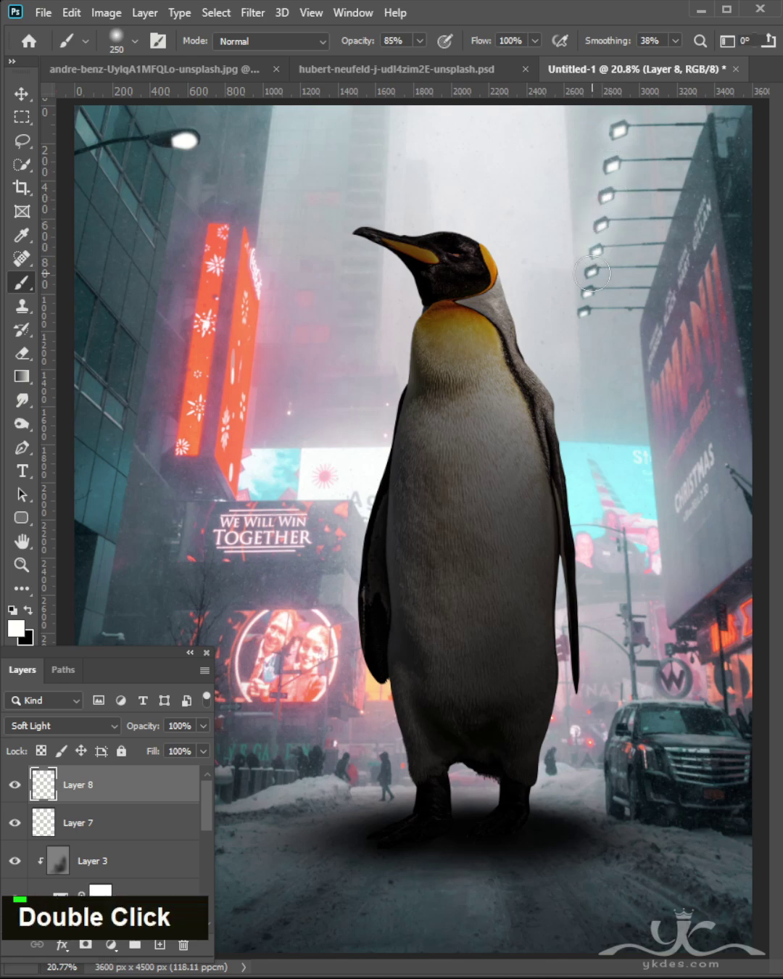